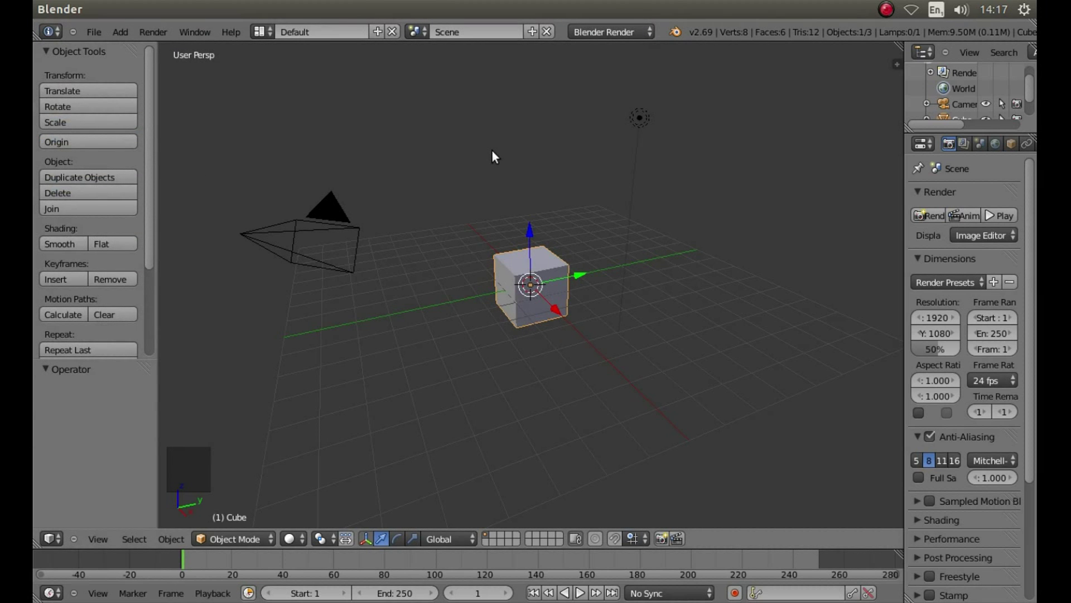
Delete the default cube and switch to top orthographic view
key("x")
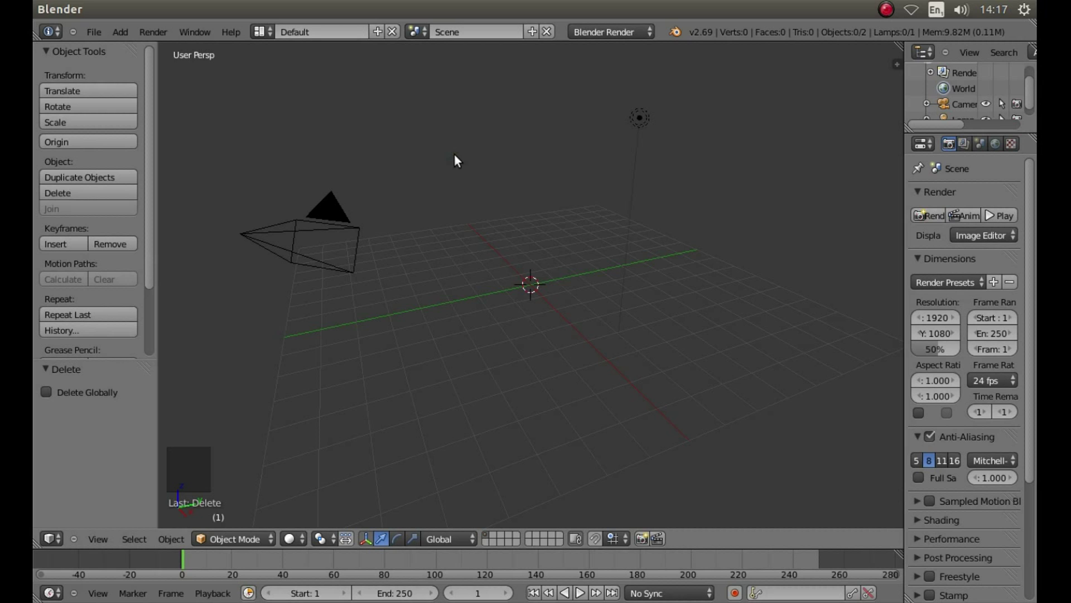
key("KP_7")
key("KP_5")
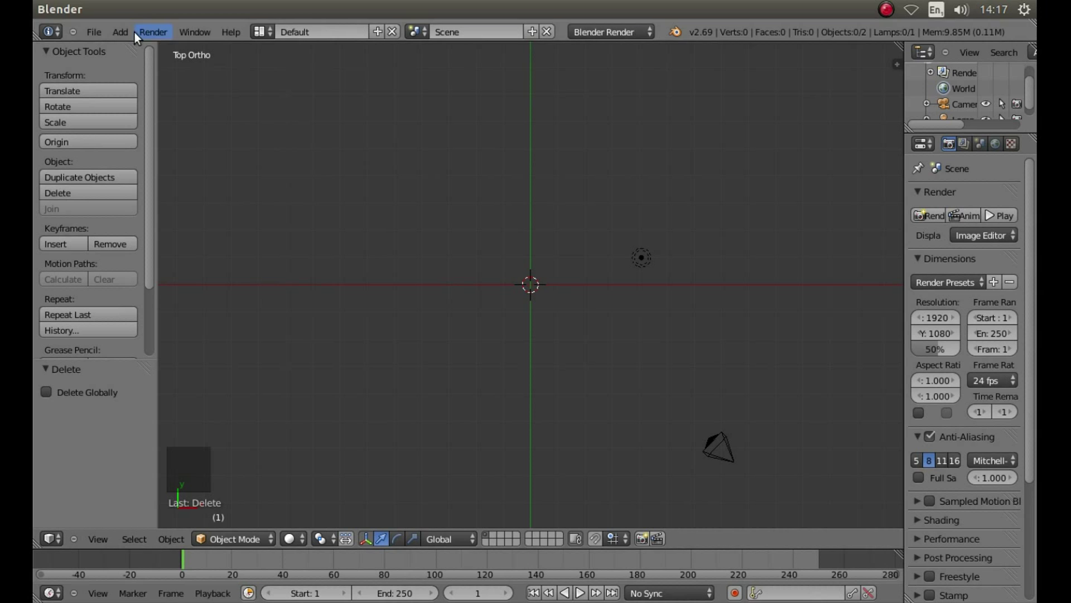
Import BOND.SVG from the Desktop so the 007 logo curves appear in top view
left_click(98, 35)
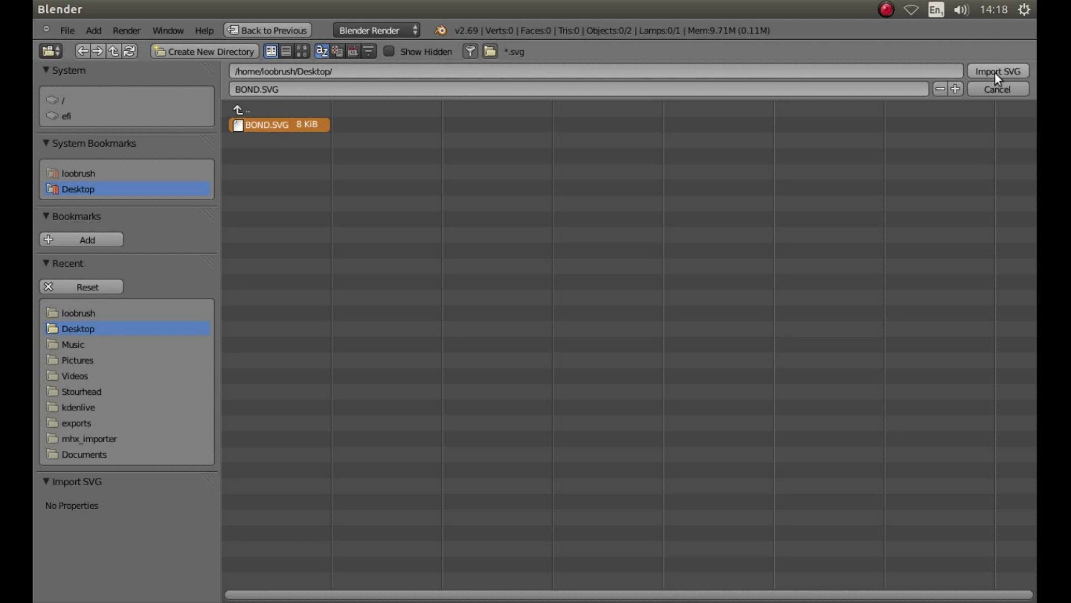
left_click(1000, 78)
scroll("down", 3)
scroll("up", 3)
scroll("up", 3)
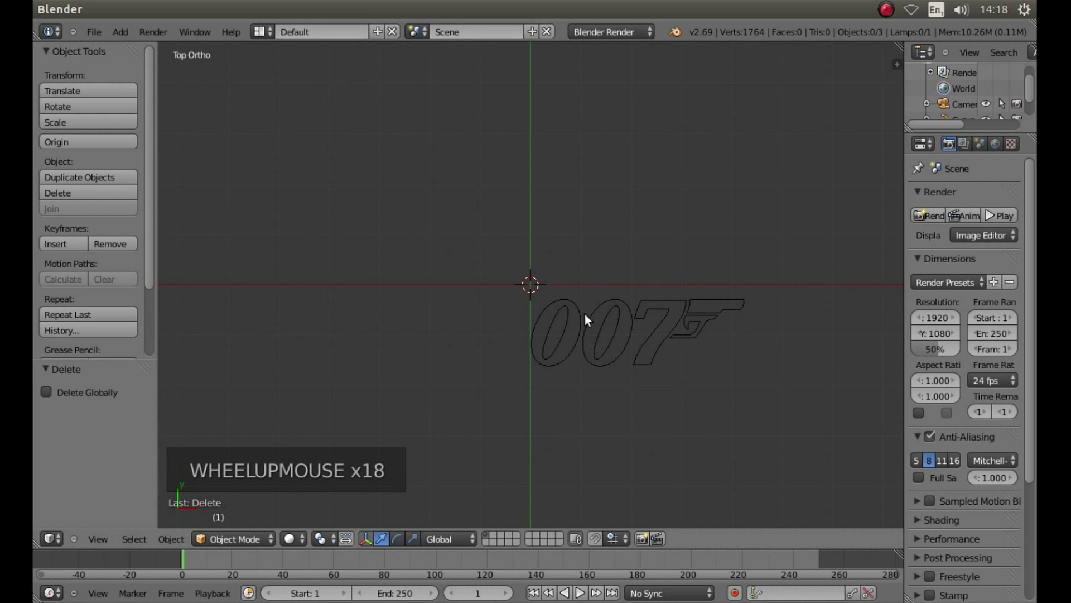
Select the imported 007 logo and scale it up five times
right_click(585, 328)
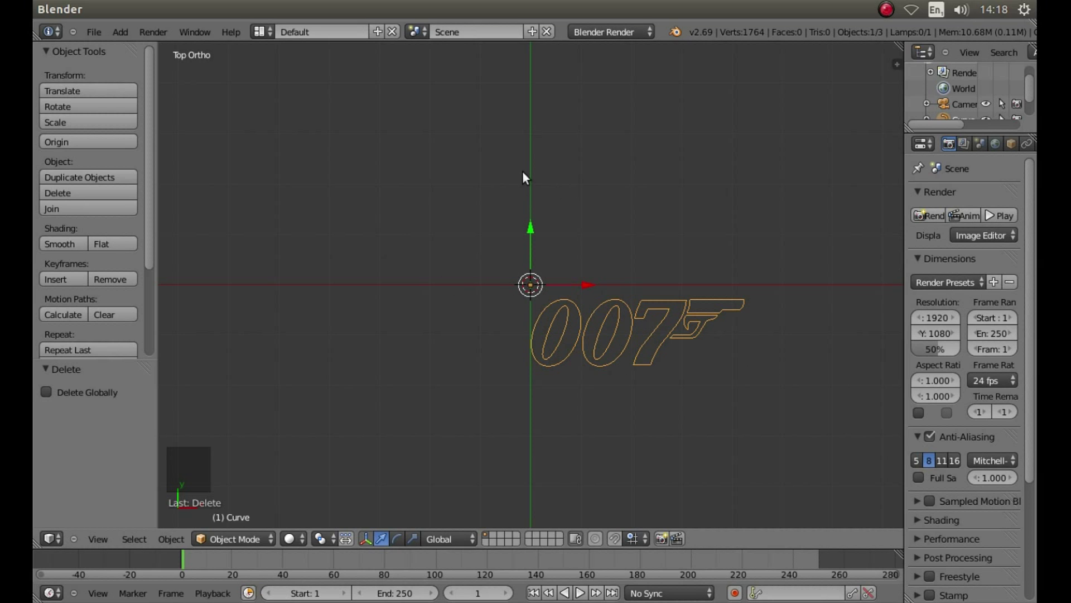
key("s")
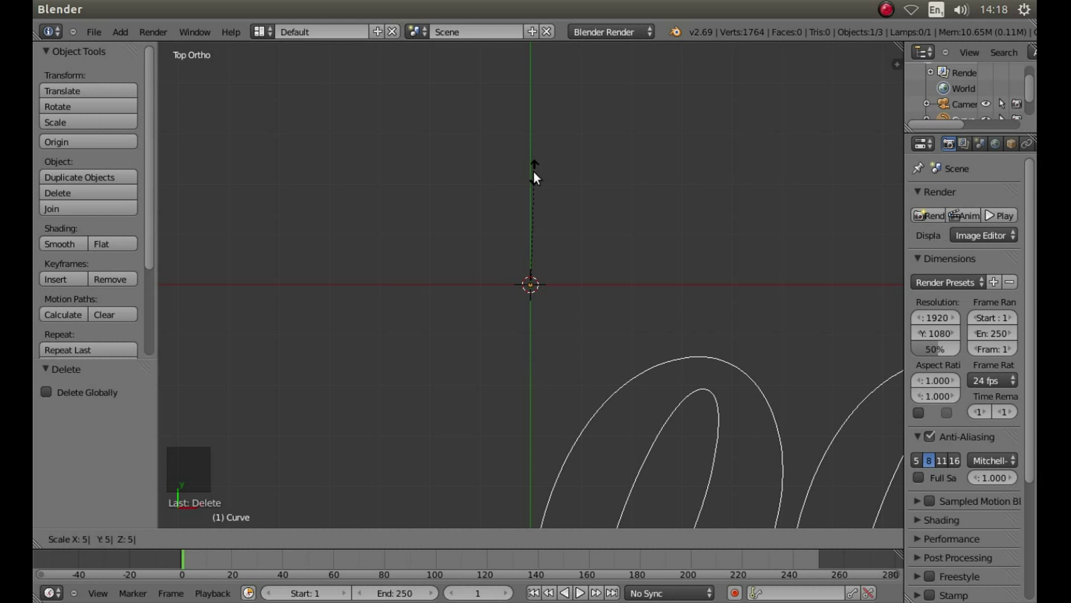
left_click(537, 177)
scroll("down", 3)
Move the logo along X and Y so it sits centred on the origin
left_click(533, 232)
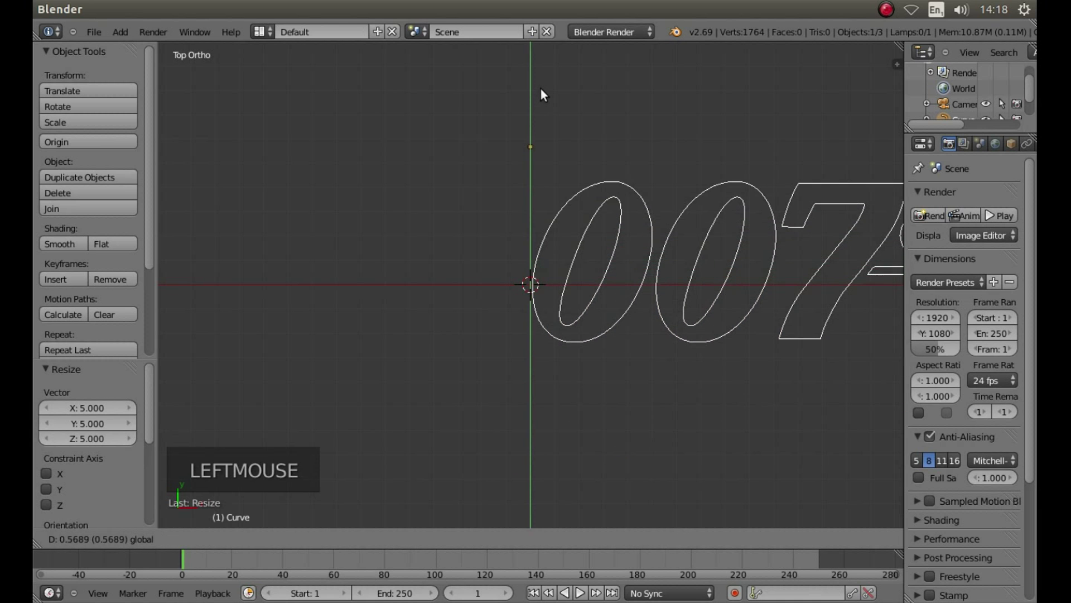
left_click(594, 150)
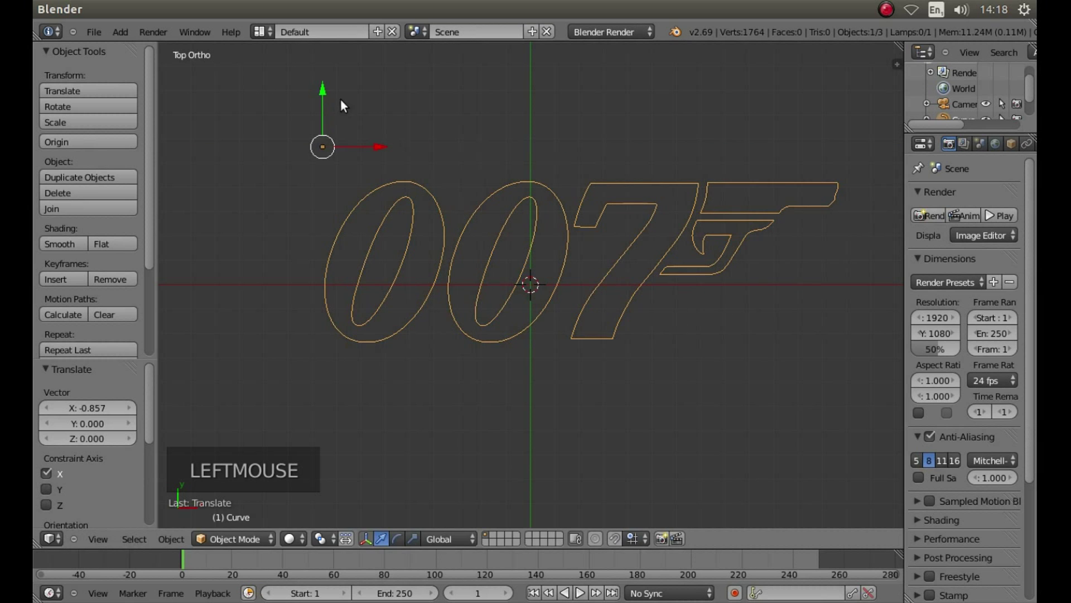
left_click(327, 97)
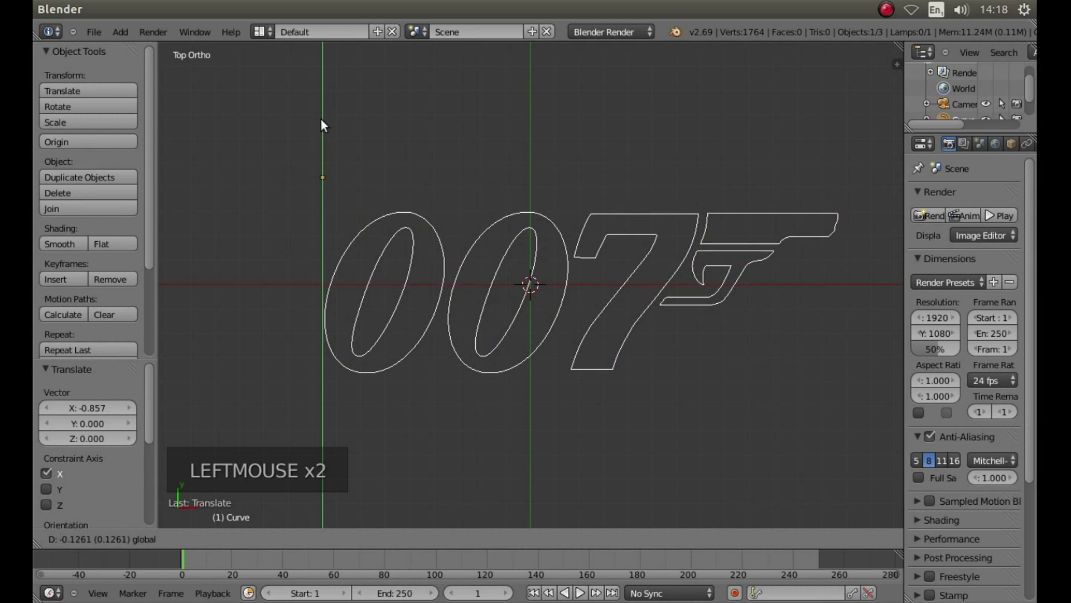
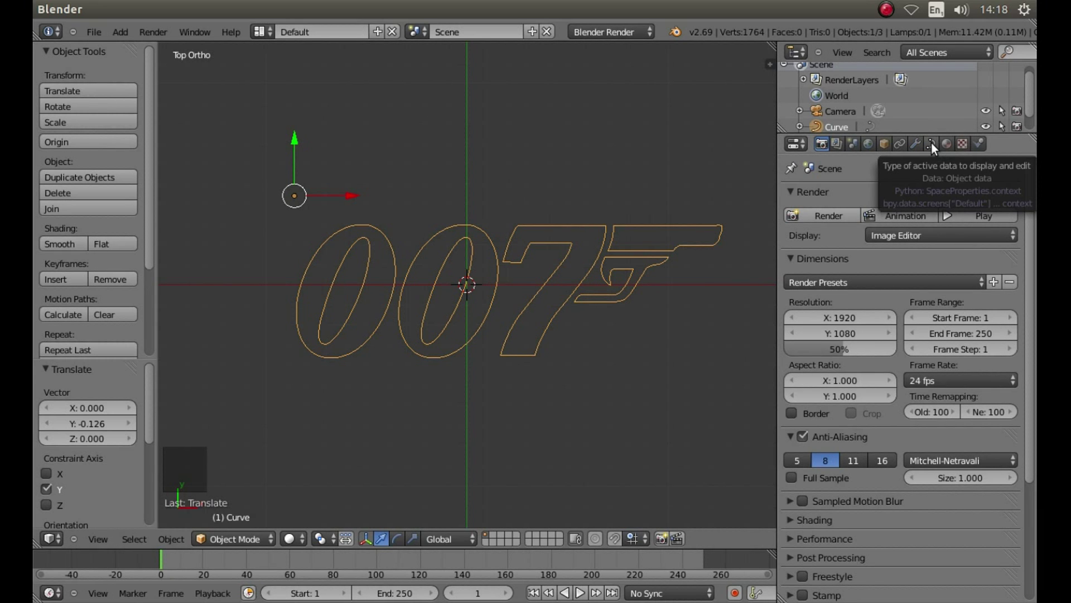
In the curve's Object Data settings, set Shape to 2D and Fill to Both
left_click(936, 147)
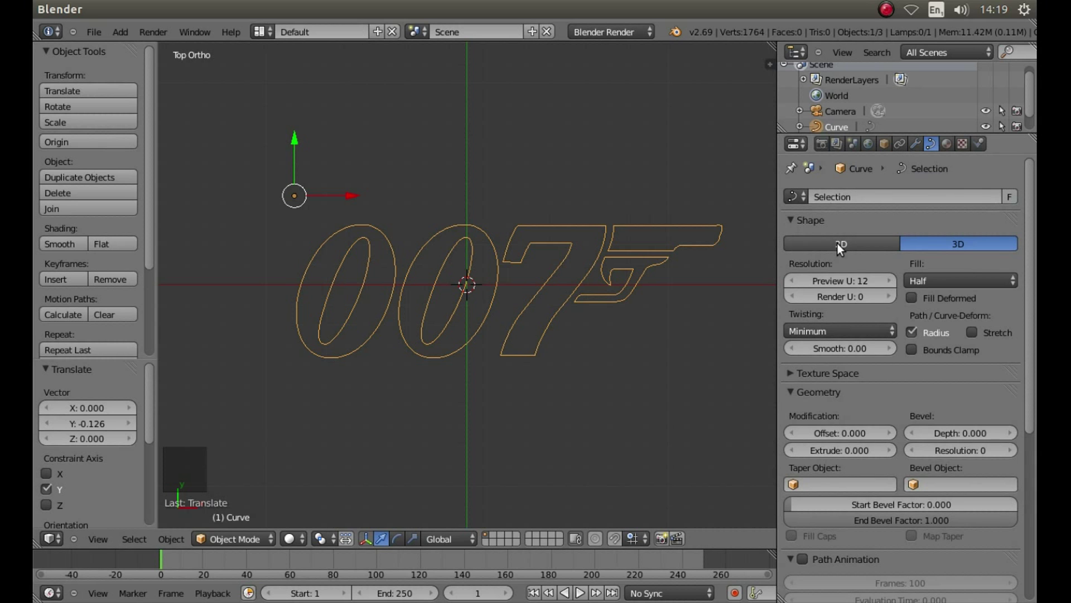
left_click(842, 248)
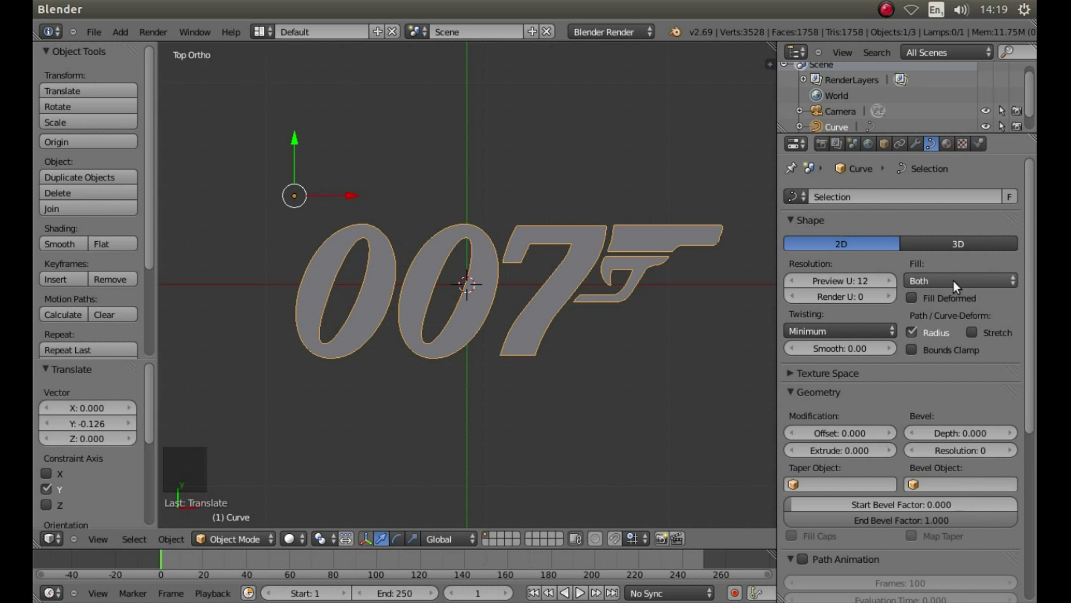
left_click(941, 286)
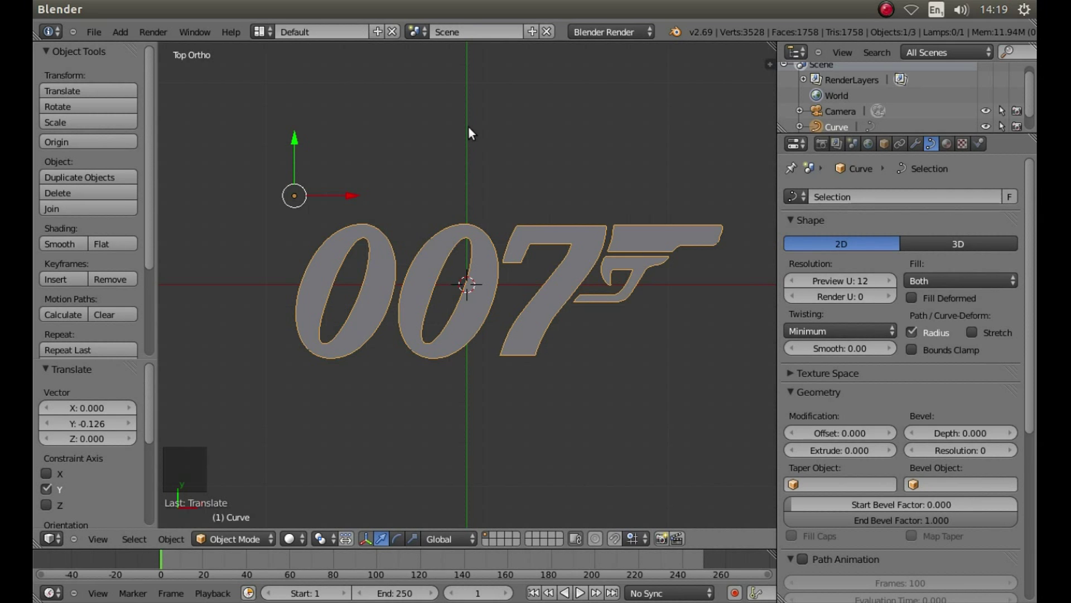
Give the 007 logo thickness with an Extrude value of 0.012
middle_click(474, 131)
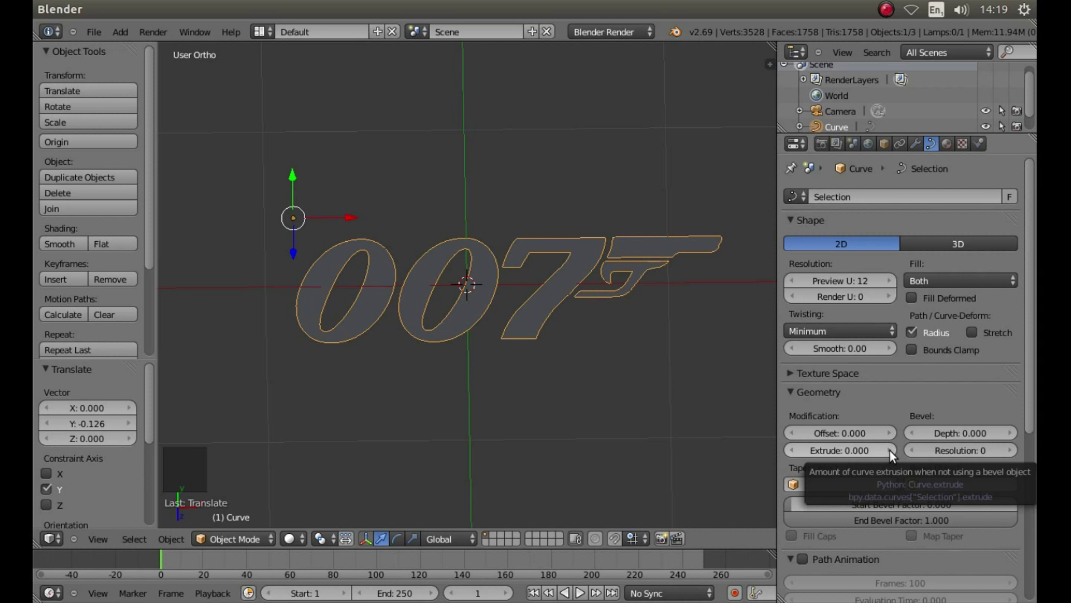
left_click(895, 454)
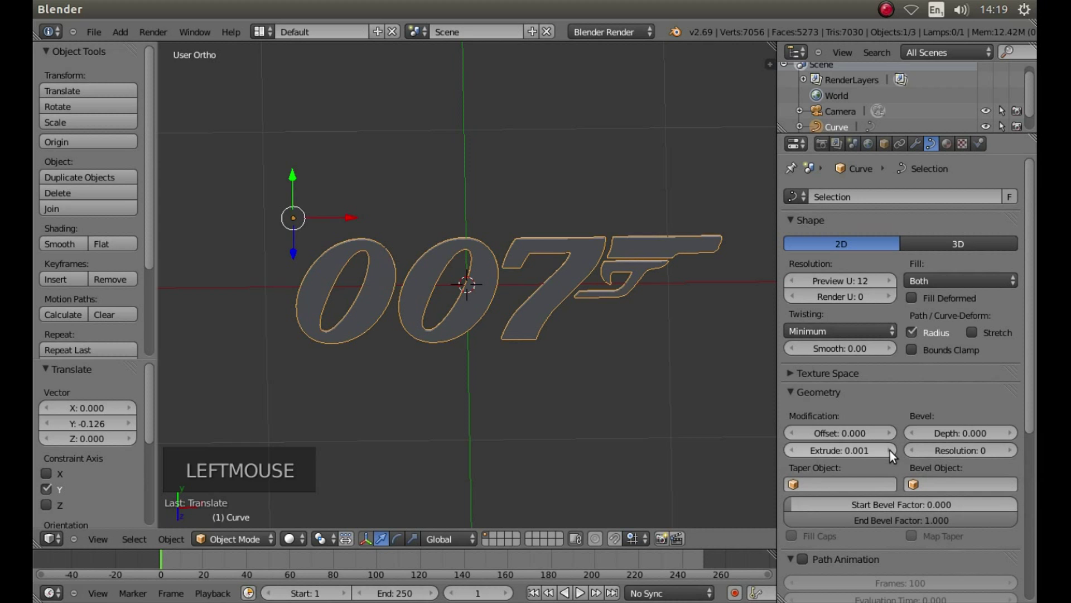
left_click(895, 455)
left_click(895, 455)
left_click(895, 455)
left_click(895, 455)
left_click(898, 456)
double_click(897, 456)
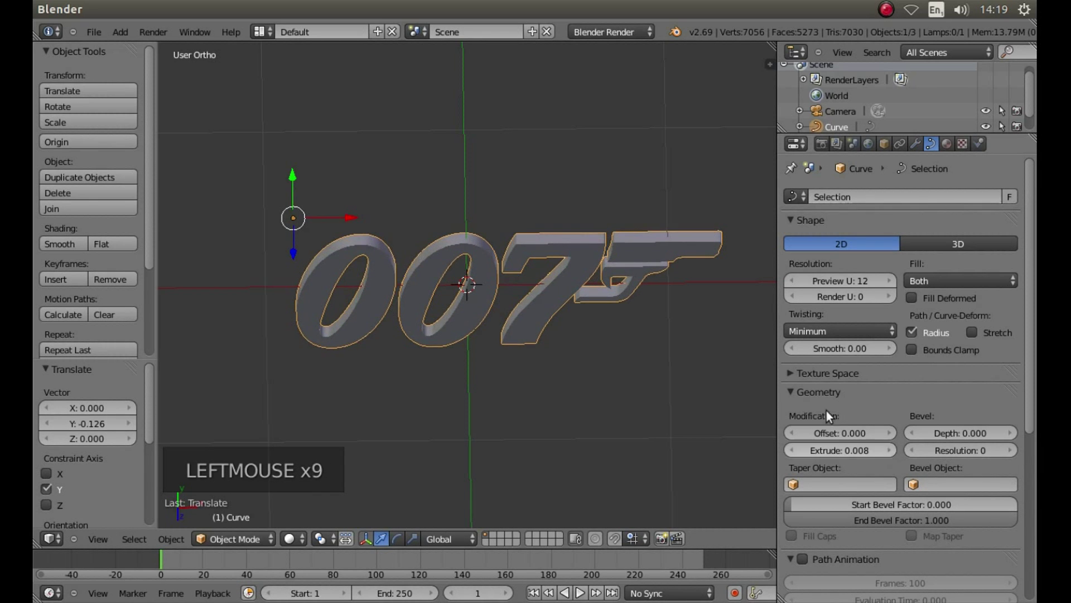
left_click(894, 456)
double_click(894, 456)
left_click(896, 455)
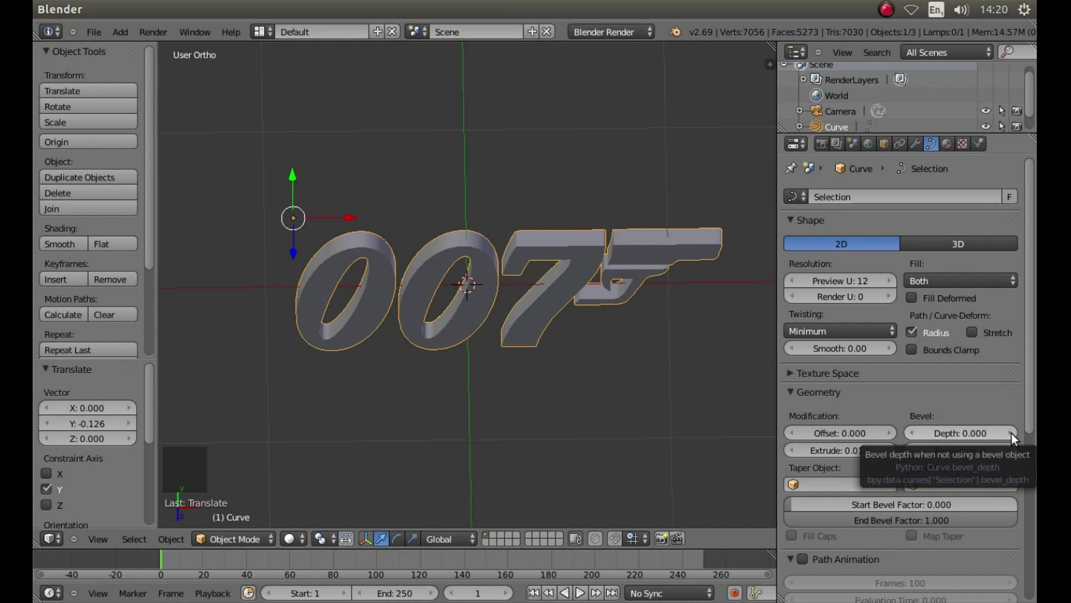
Soften the logo edges with a Bevel Depth of 0.002
left_click(1014, 438)
left_click(1013, 439)
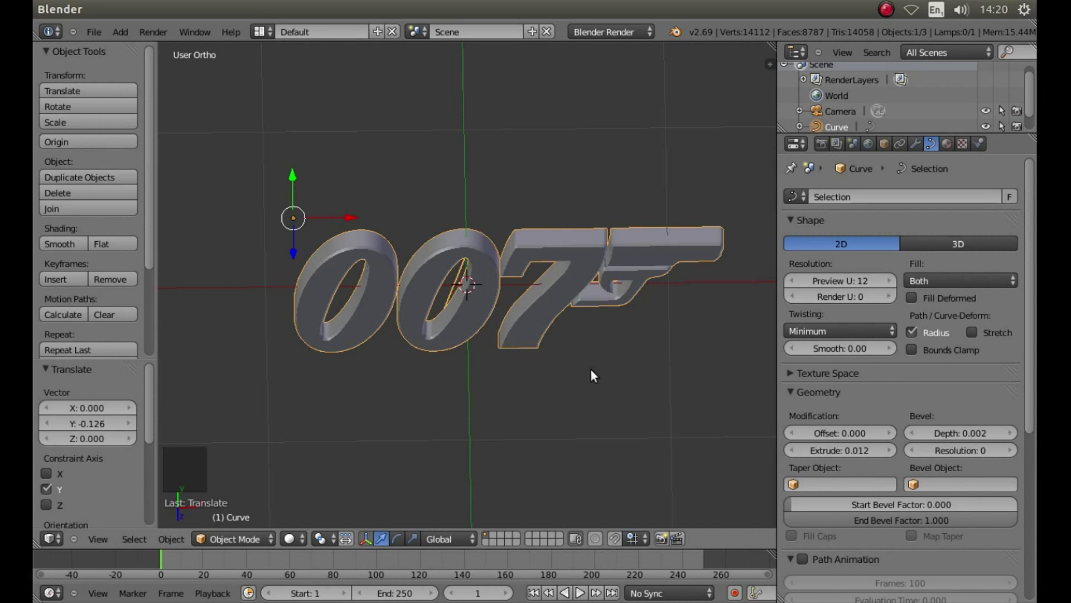
Convert the extruded 007 curve into a mesh with Alt+C
key("alt+c")
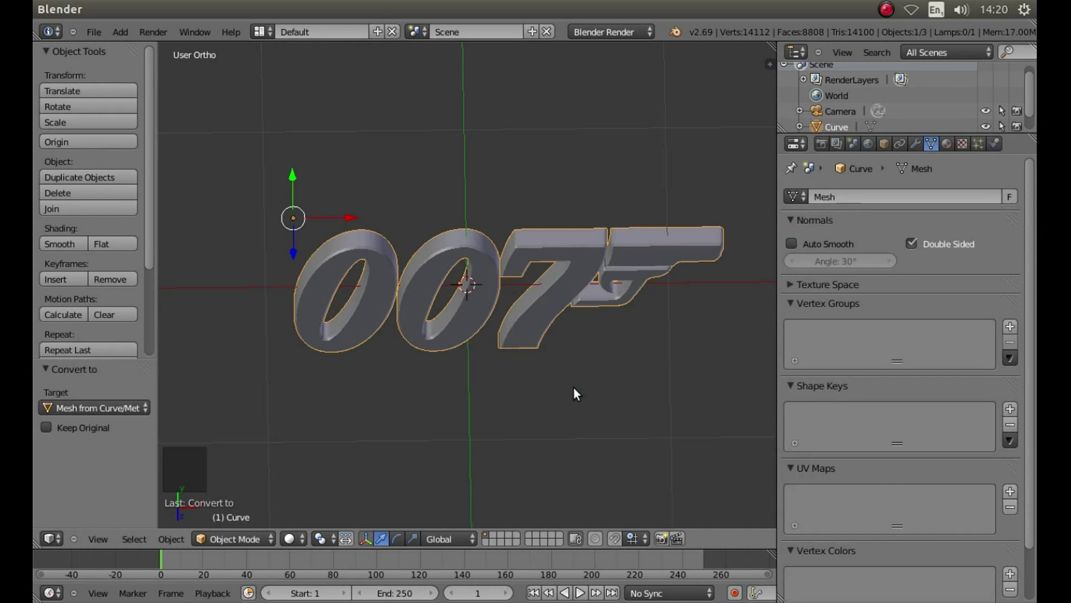
middle_click(513, 418)
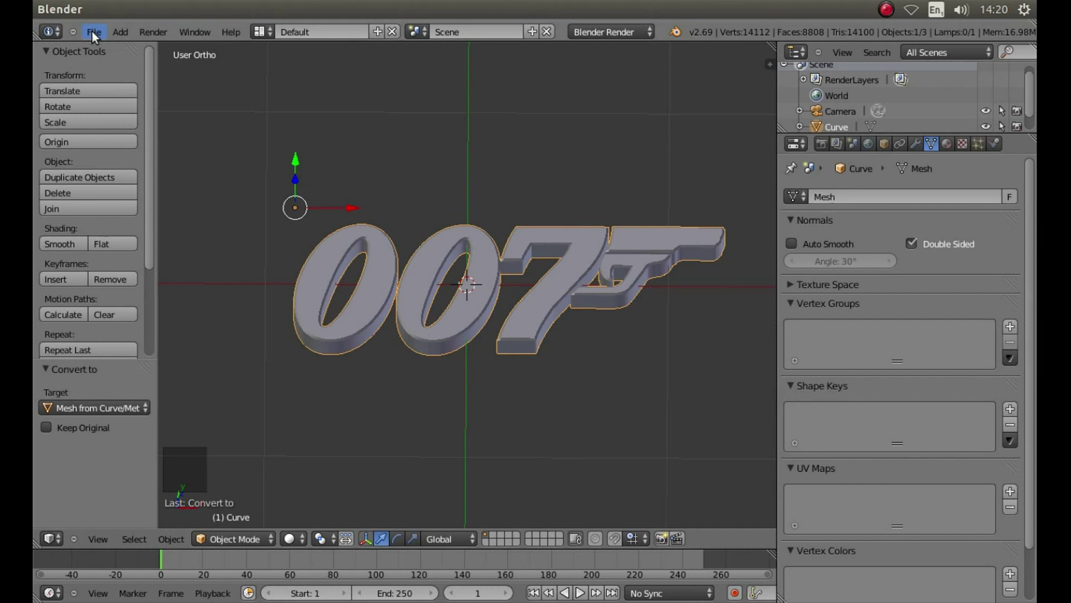
Save the project as BOND BLENDER GOOD UN.blend in the home folder
left_click(96, 37)
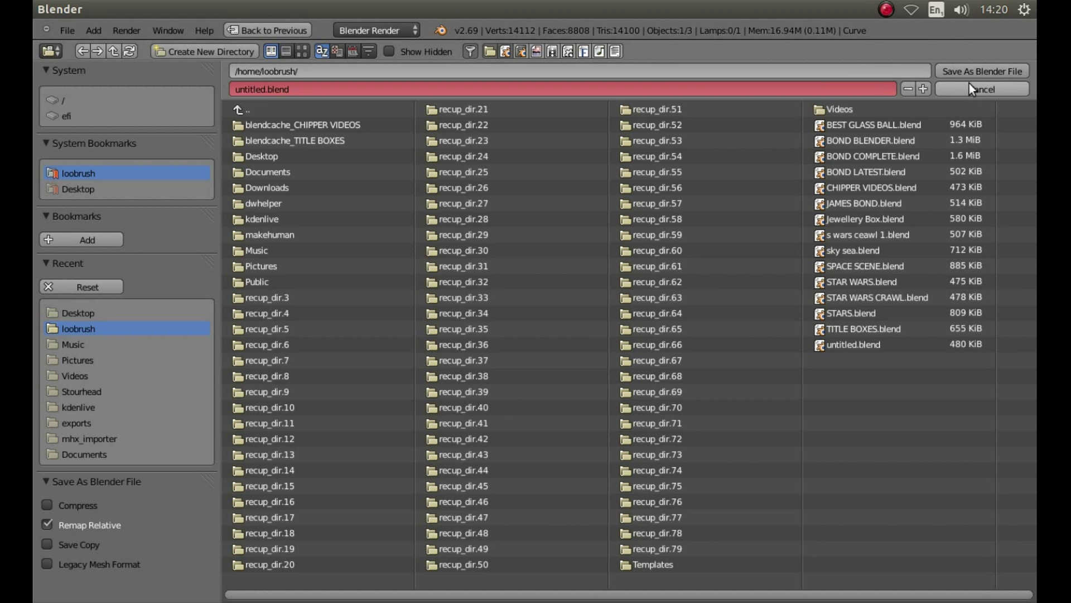
left_click(977, 89)
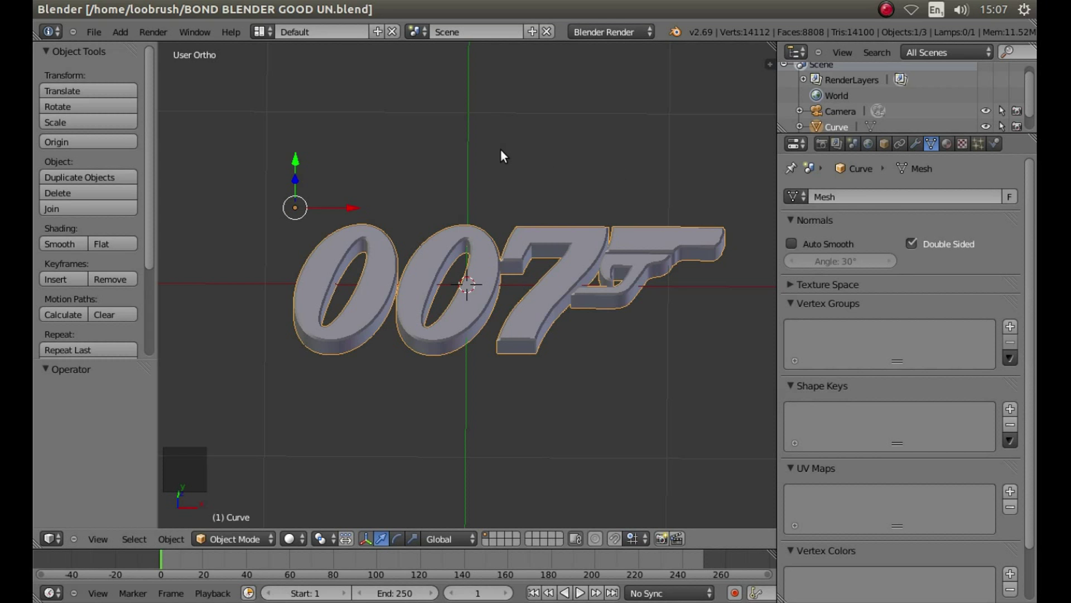
Set the logo's origin to the 3D cursor and raise it 0.386 along Y
key("KP_7")
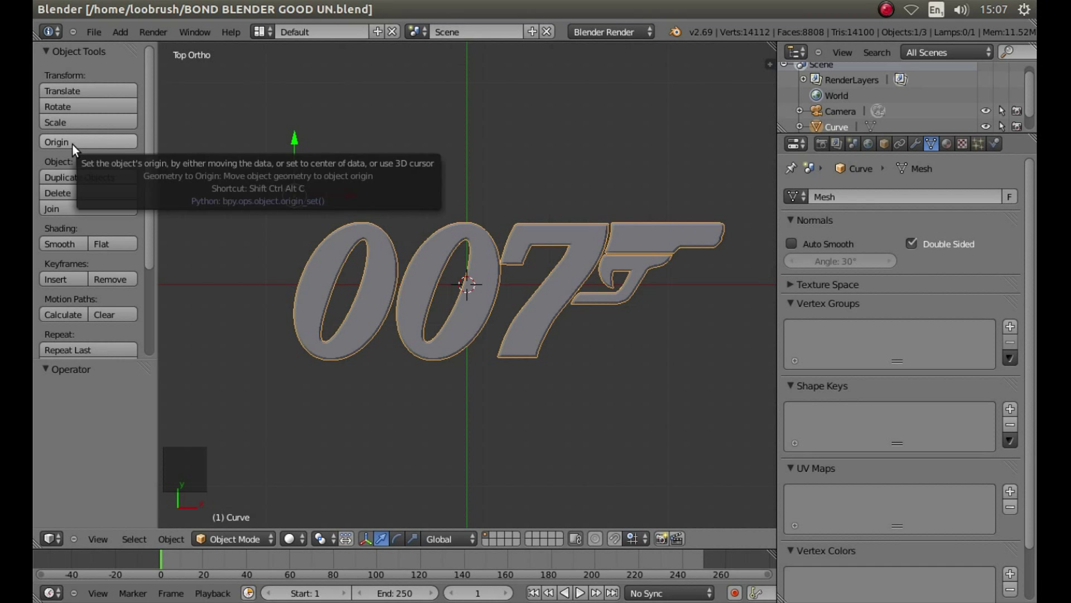
left_click(80, 146)
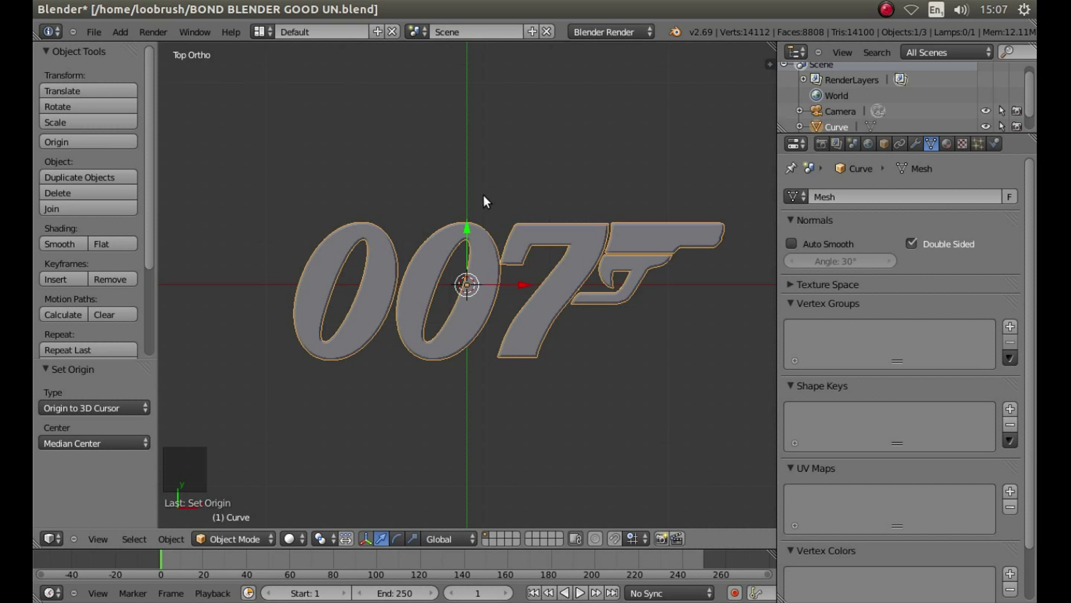
left_click(474, 228)
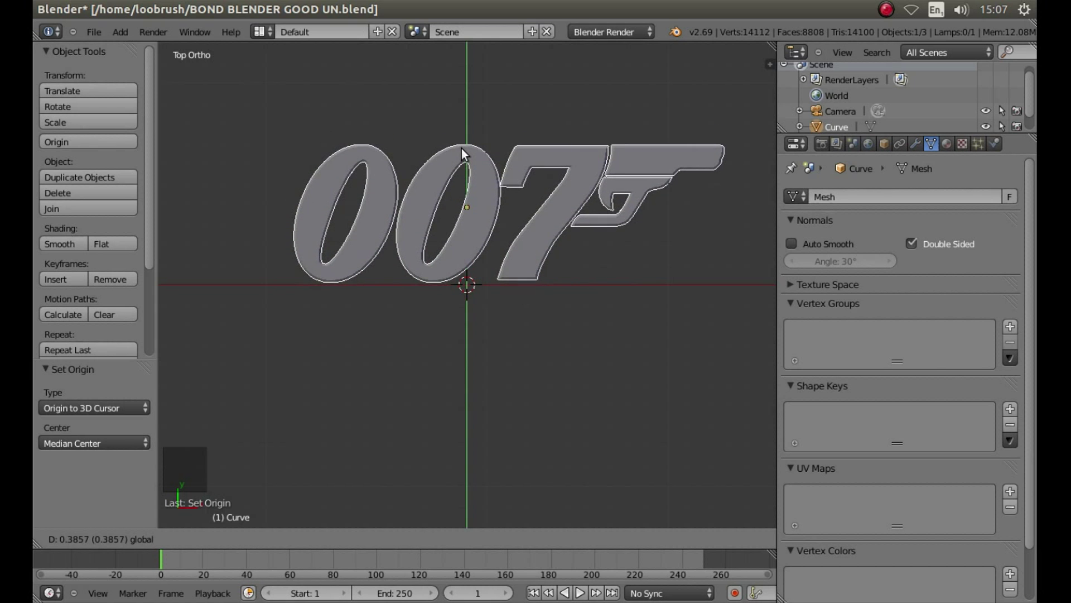
scroll("up", 3)
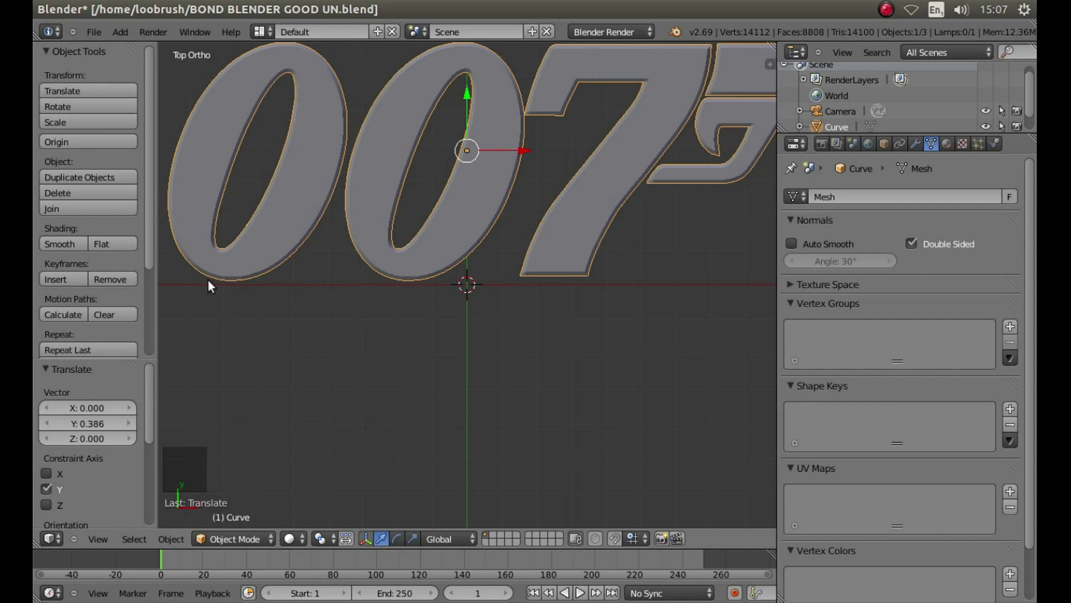
Rotate the logo -0.851° to level it and move it down 0.376 onto the origin
left_click(472, 94)
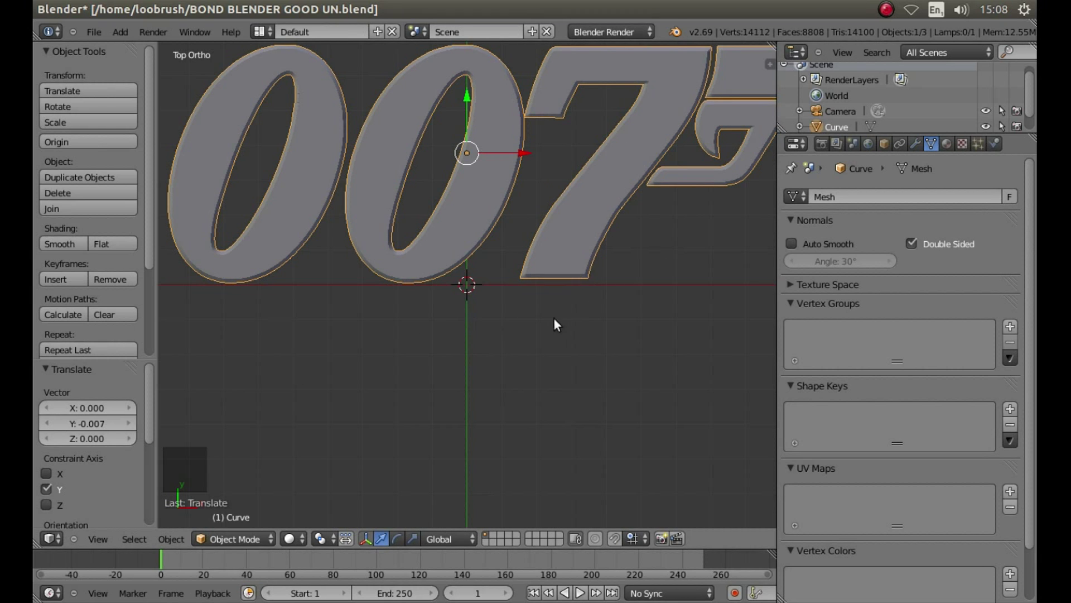
key("r")
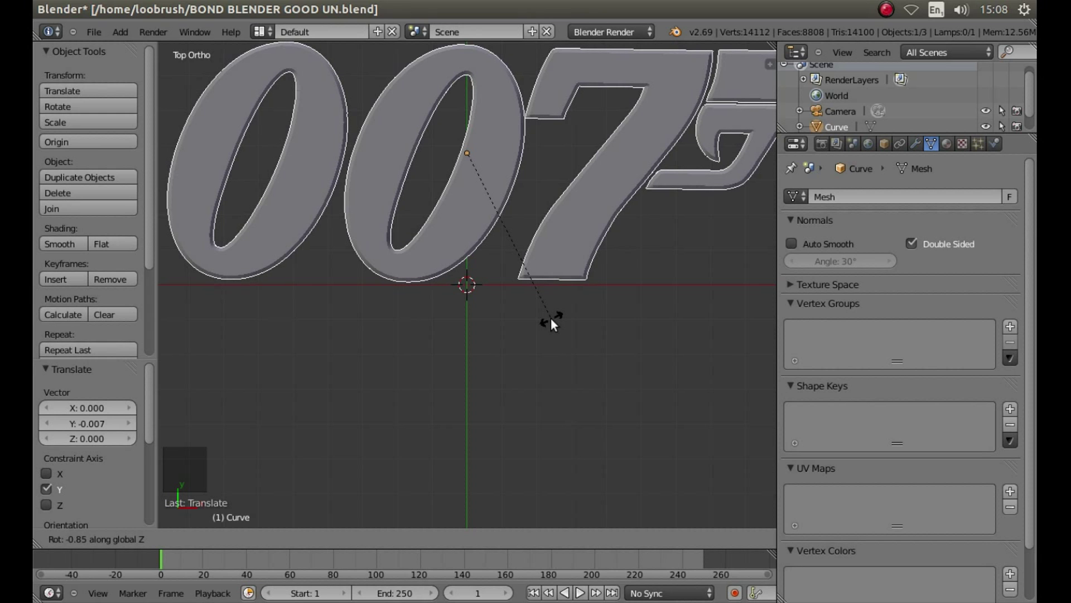
left_click(559, 320)
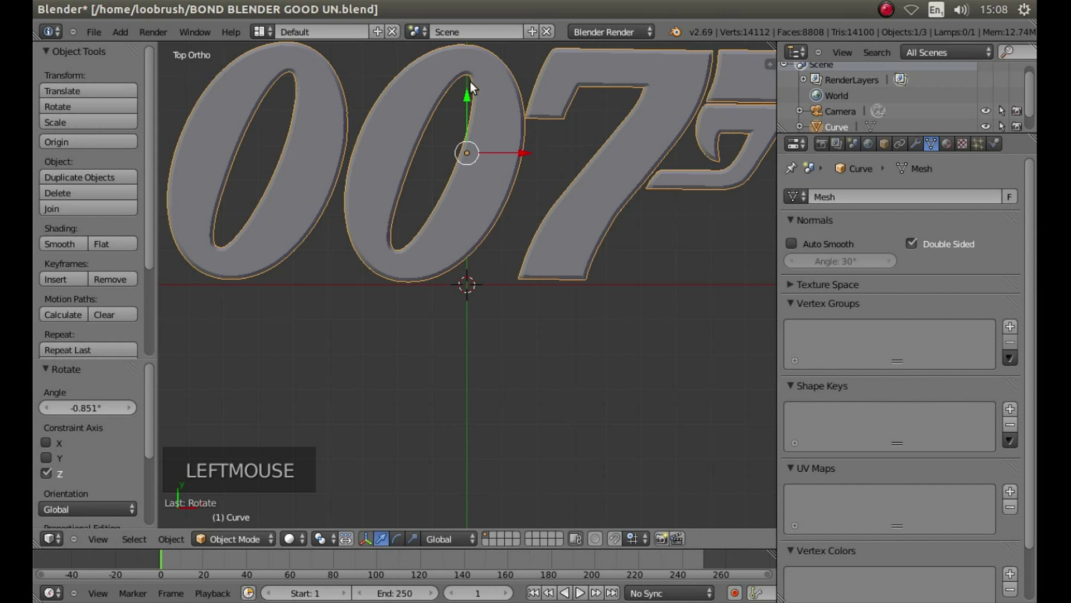
left_click(474, 97)
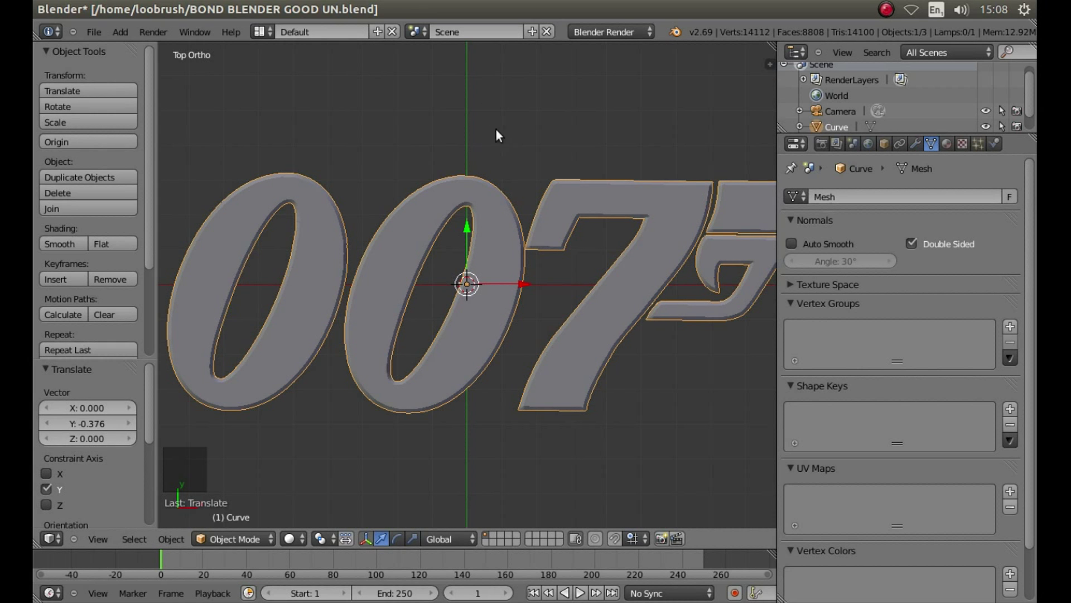
Rotate the logo 90° about X to stand it upright and start adding a ground plane
key("r")
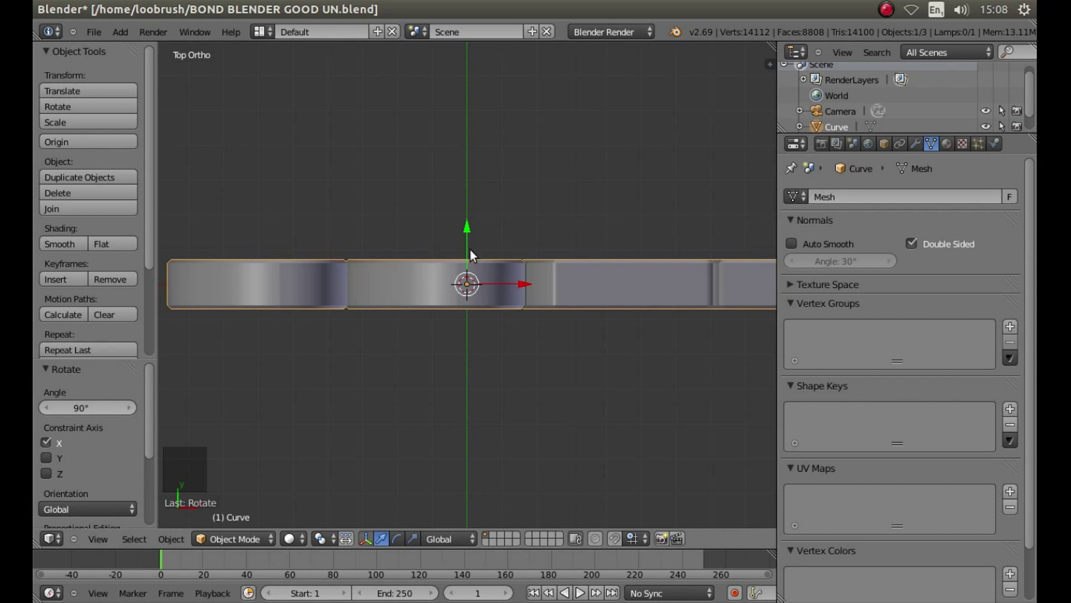
scroll("down", 3)
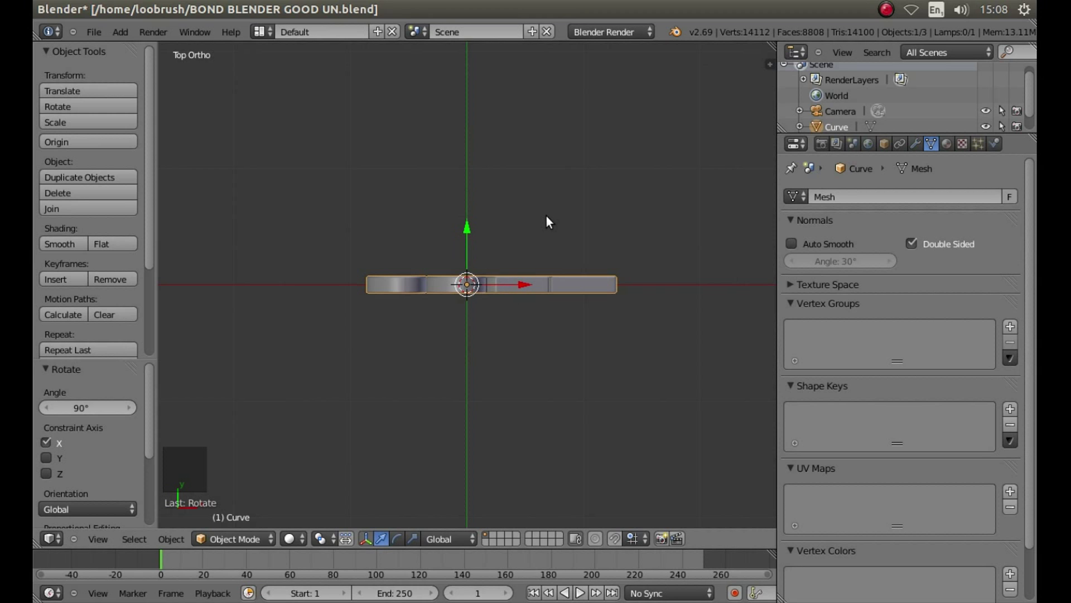
key("shift+a")
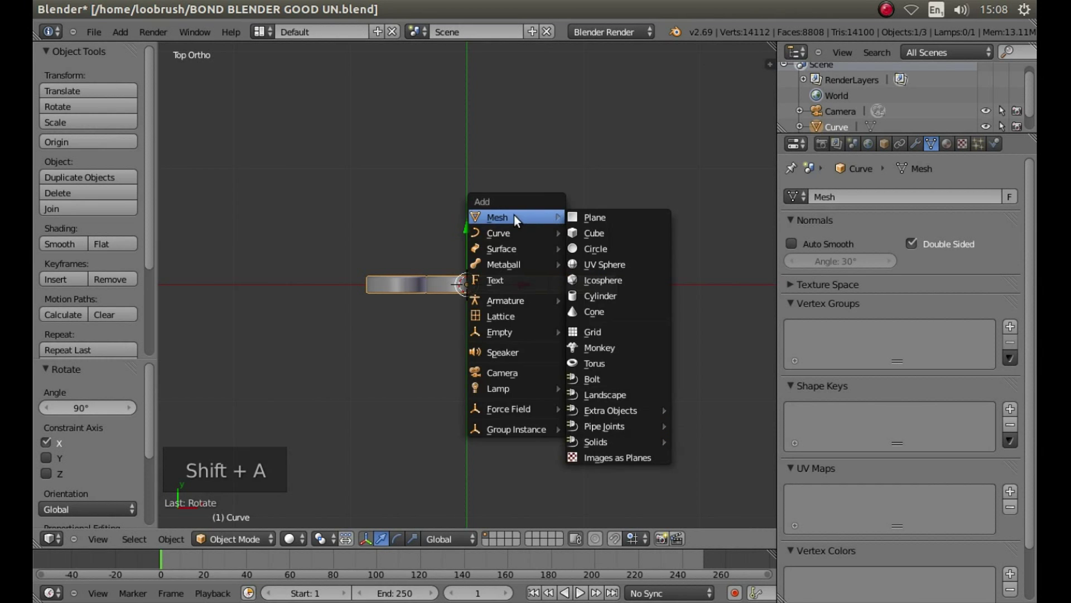
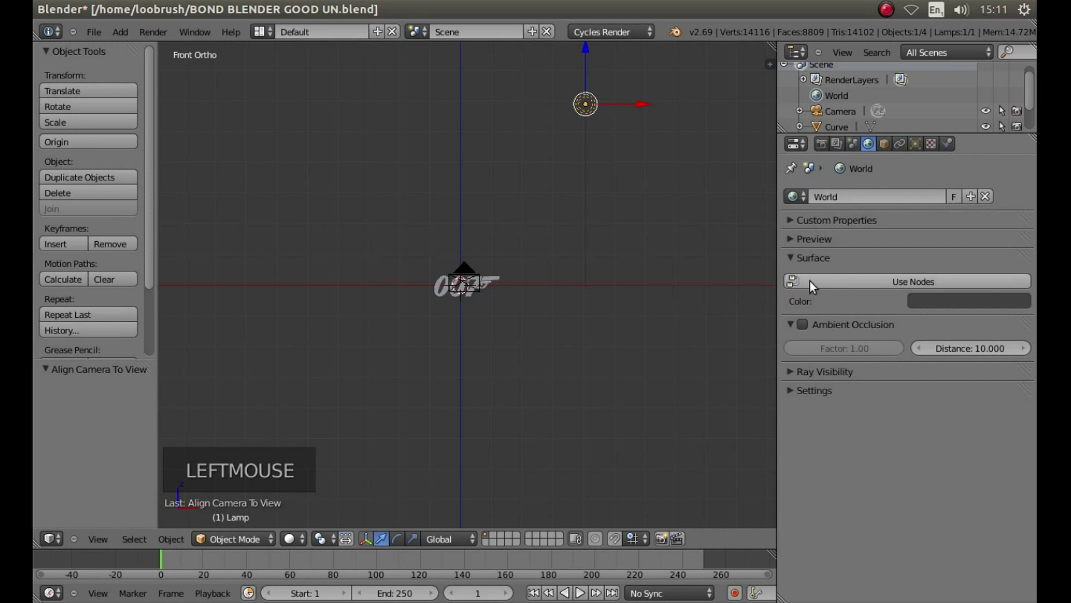
Enable world nodes and set the background colour to pure black at strength 1.0
left_click(849, 280)
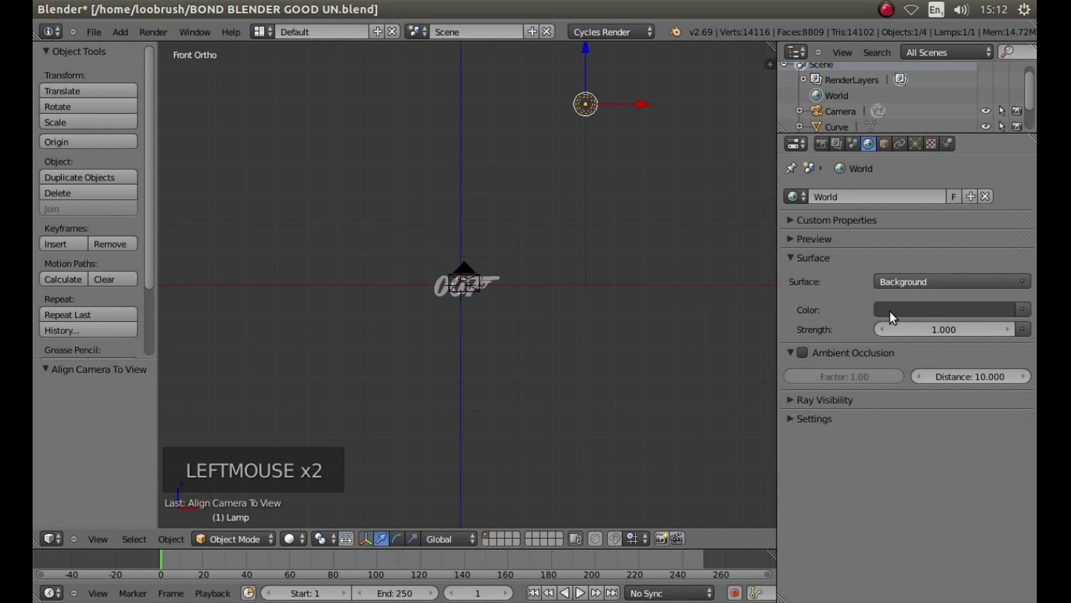
left_click(936, 310)
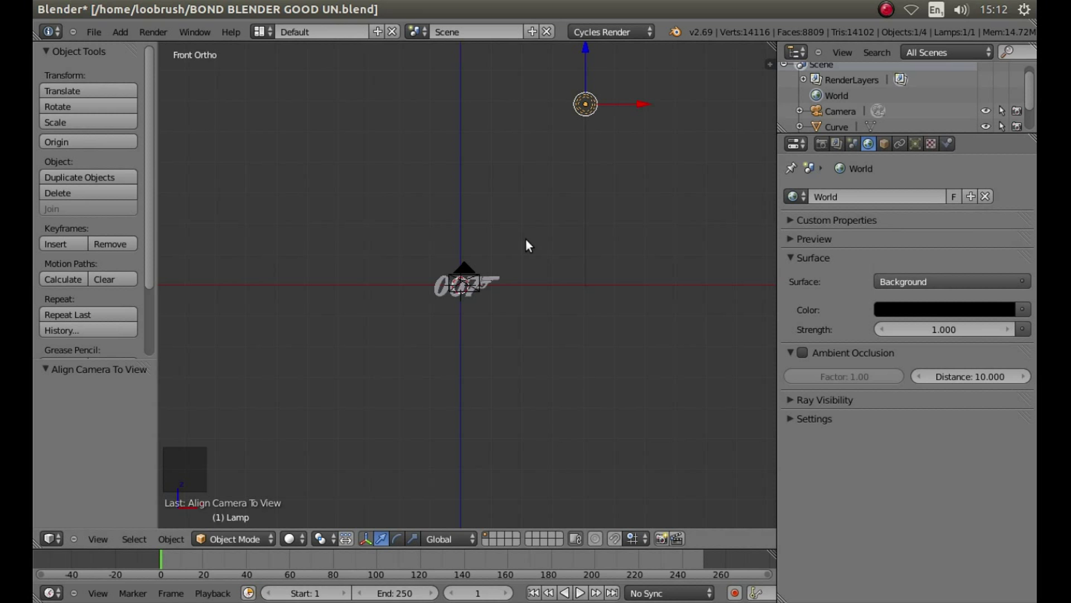
From the camera view, select the 007 logo and give it a new material
key("KP_0")
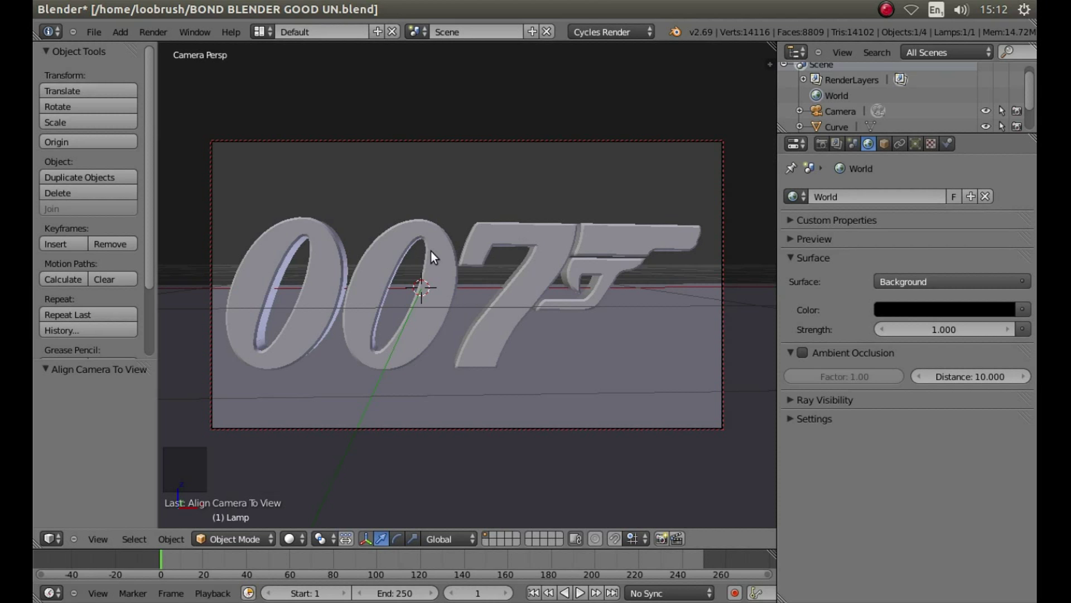
right_click(439, 252)
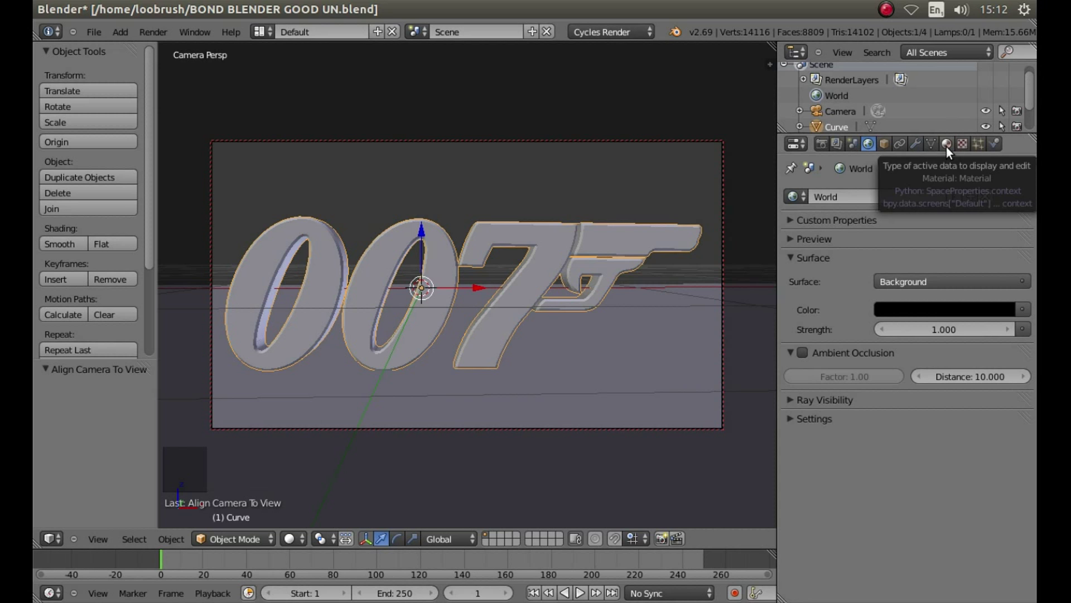
left_click(950, 152)
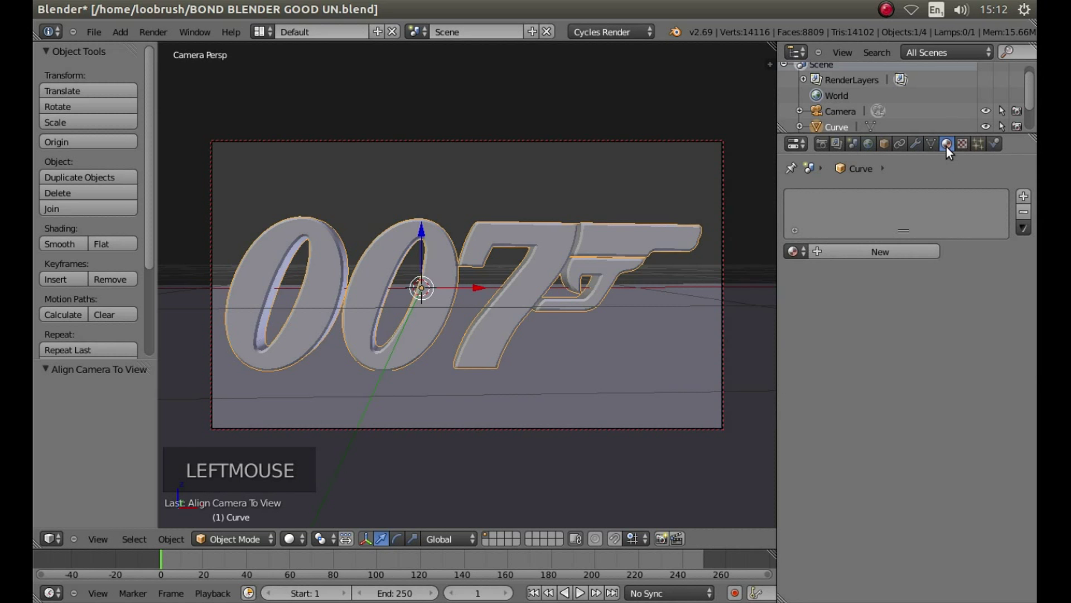
left_click(843, 250)
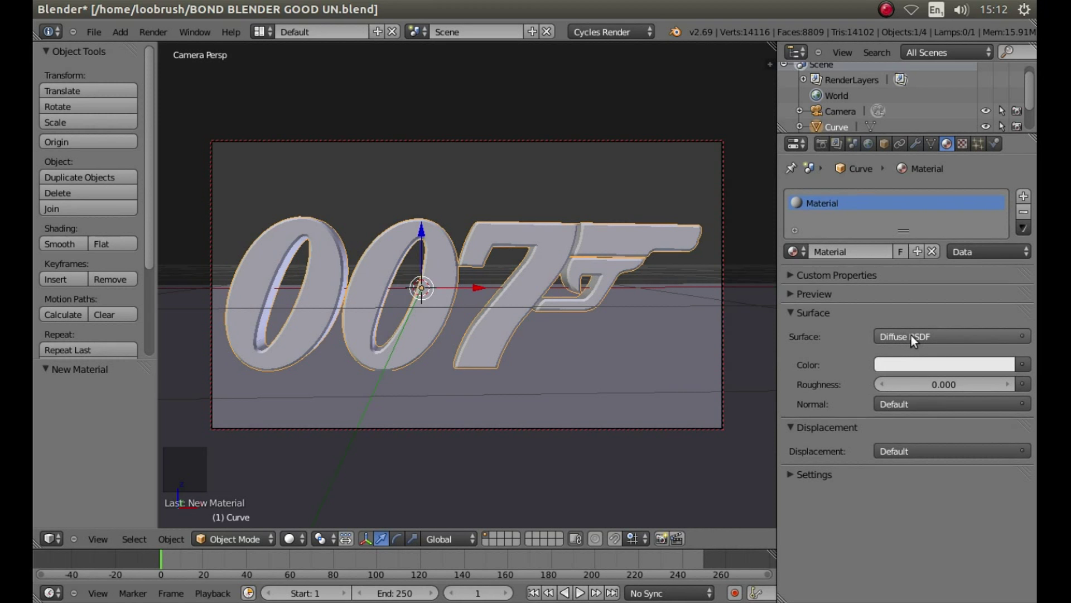
Make the material a gold Glossy BSDF with roughness 0.200 and preview in rendered Cycles shading
left_click(917, 339)
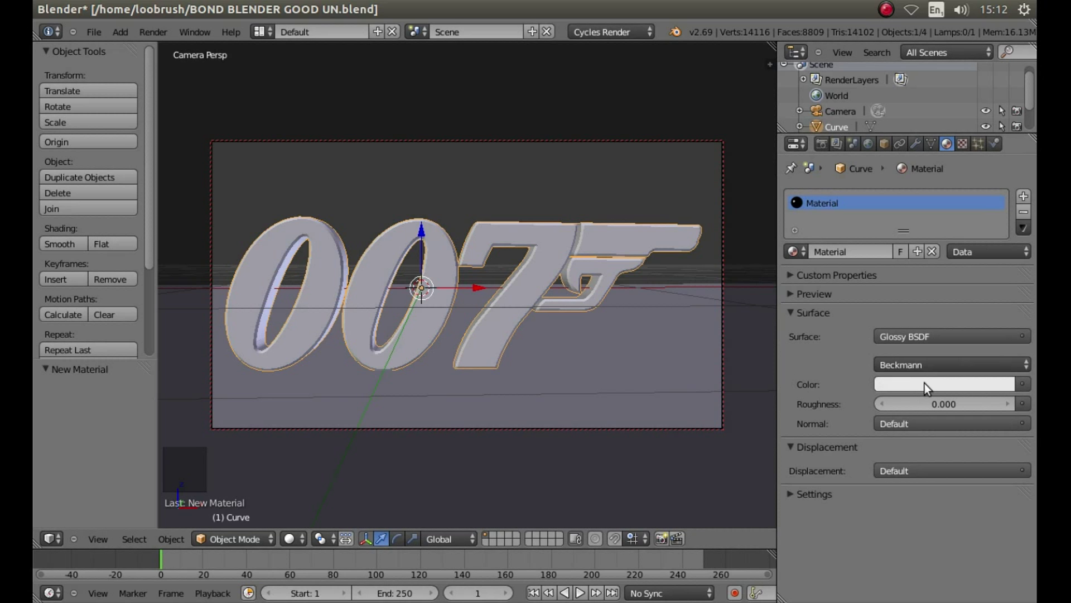
left_click(929, 389)
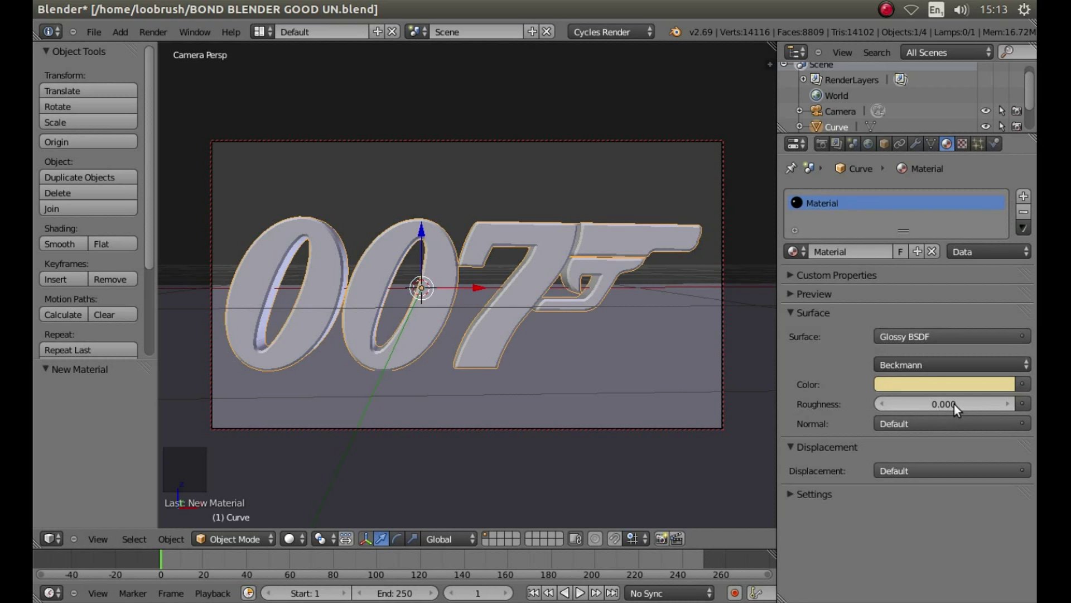
left_click(962, 406)
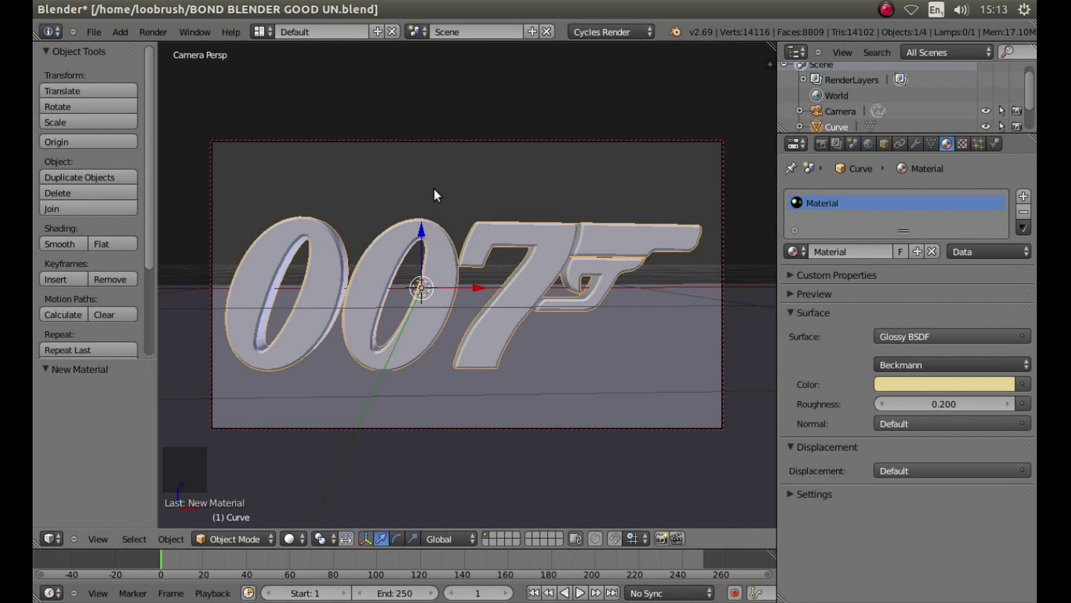
key("shift+z")
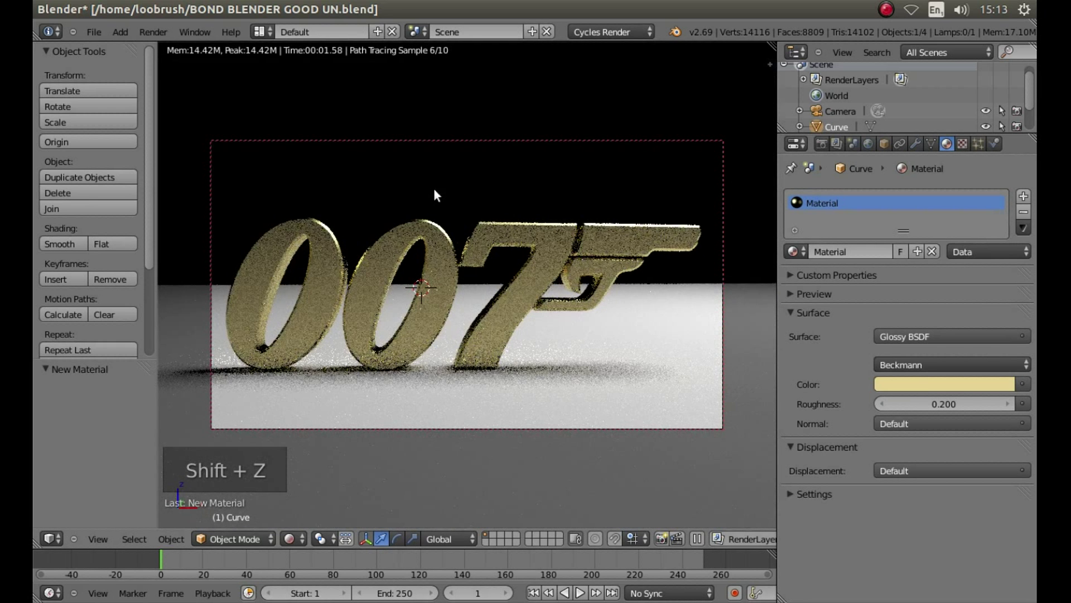